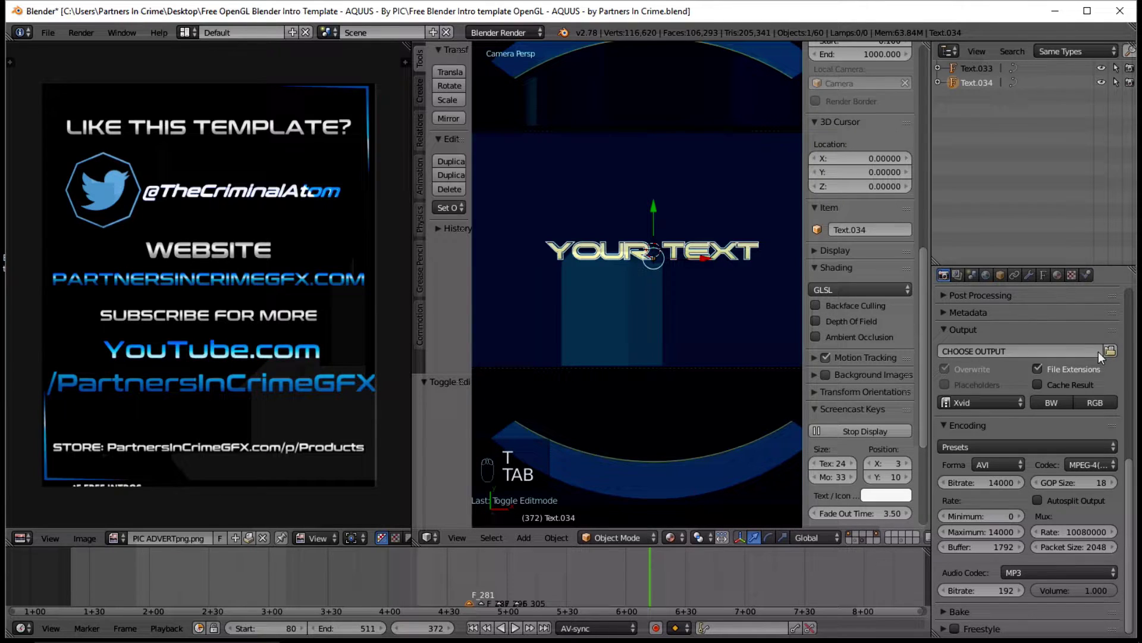
- Choose the template folder as render output with file name YOUR VIDEO
{"action": "left_click", "coordinate": [1113, 354]}
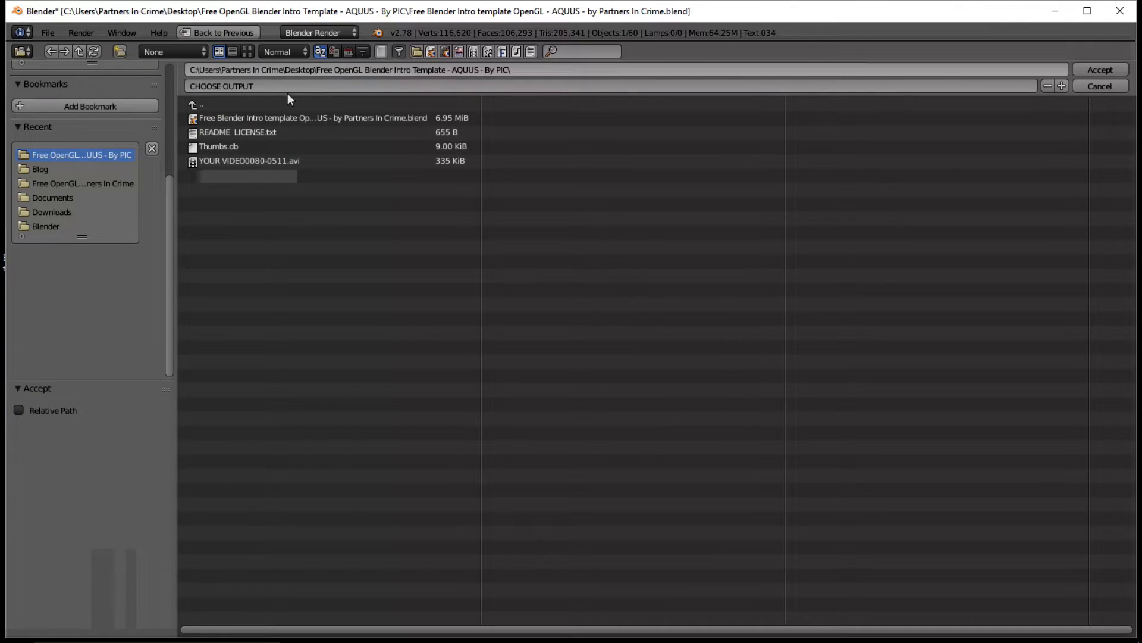
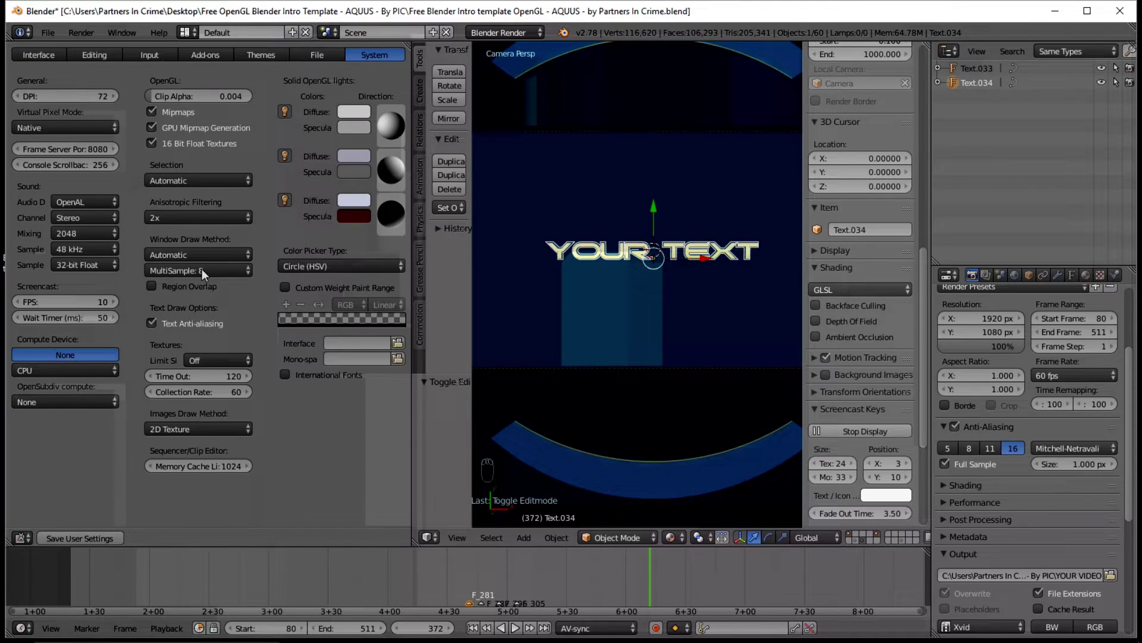
- Set OpenGL MultiSample to 8 and enable OpenGL render Anti-Aliasing with Full Sample
{"action": "left_click_drag", "start_coordinate": [198, 268], "coordinate": [207, 196]}
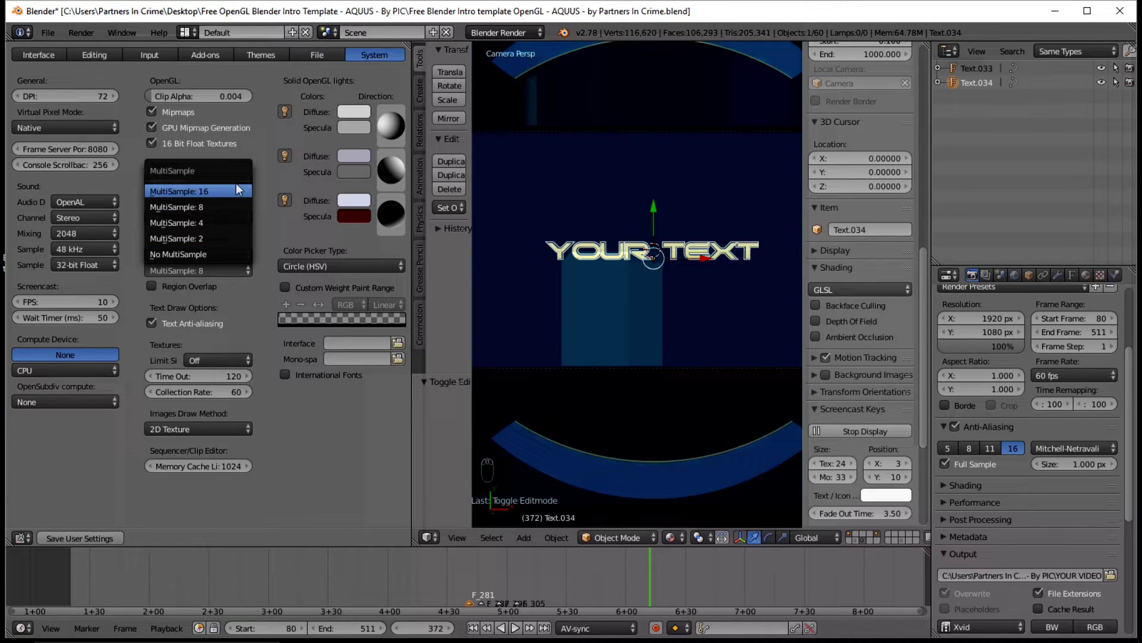
{"action": "left_click_drag", "start_coordinate": [83, 40], "coordinate": [108, 118]}
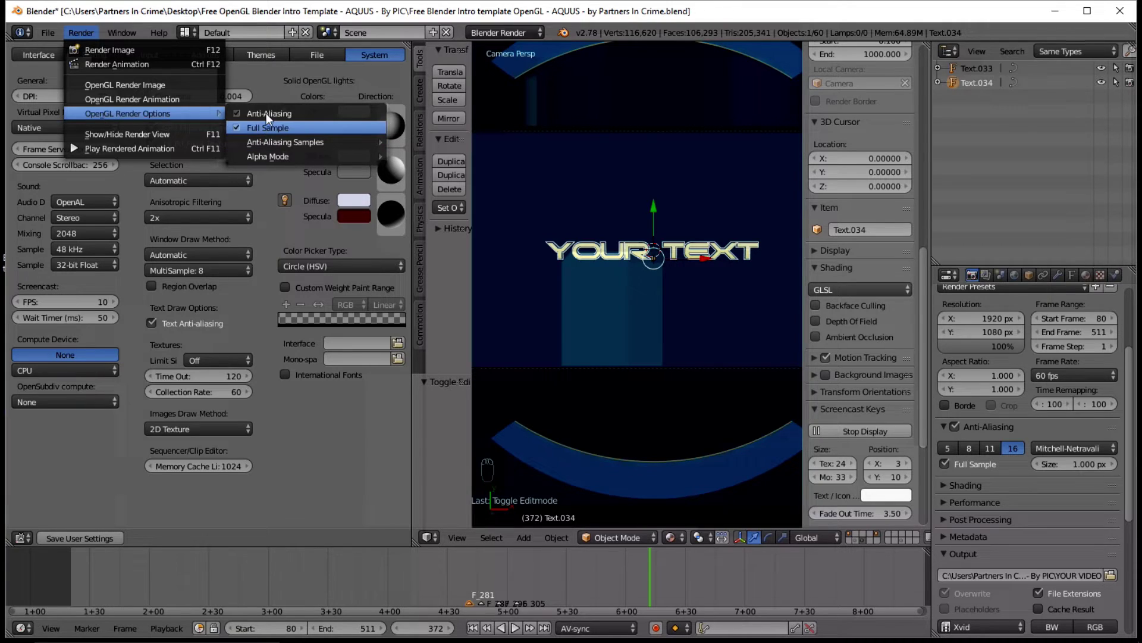